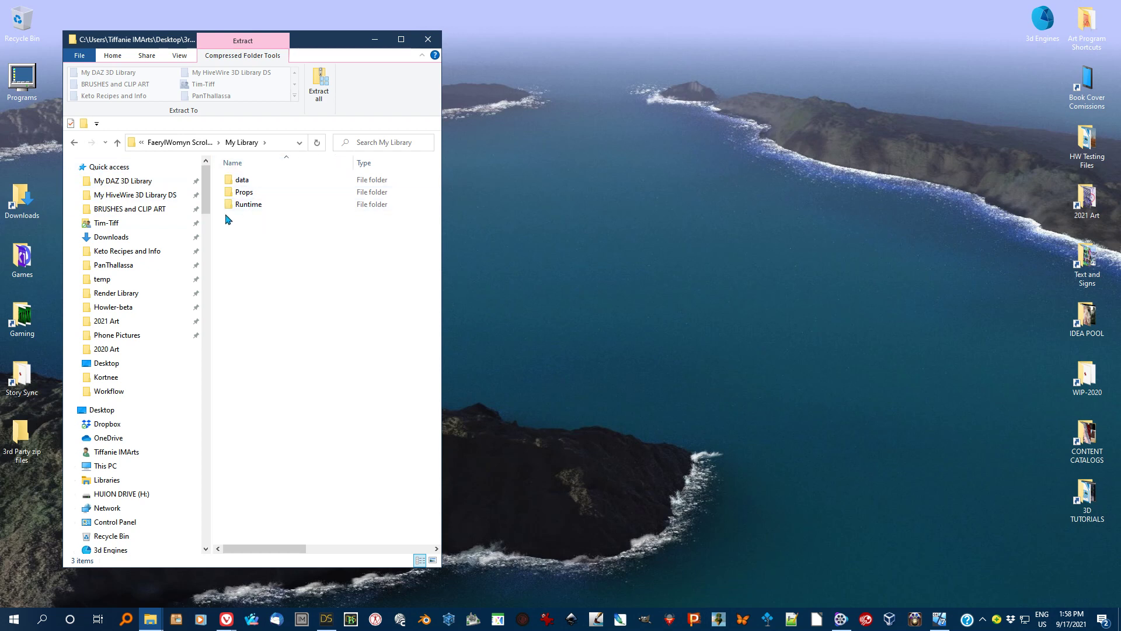
- Select the data, Props and Runtime folders inside the zip's My Library folder
click(247, 195)
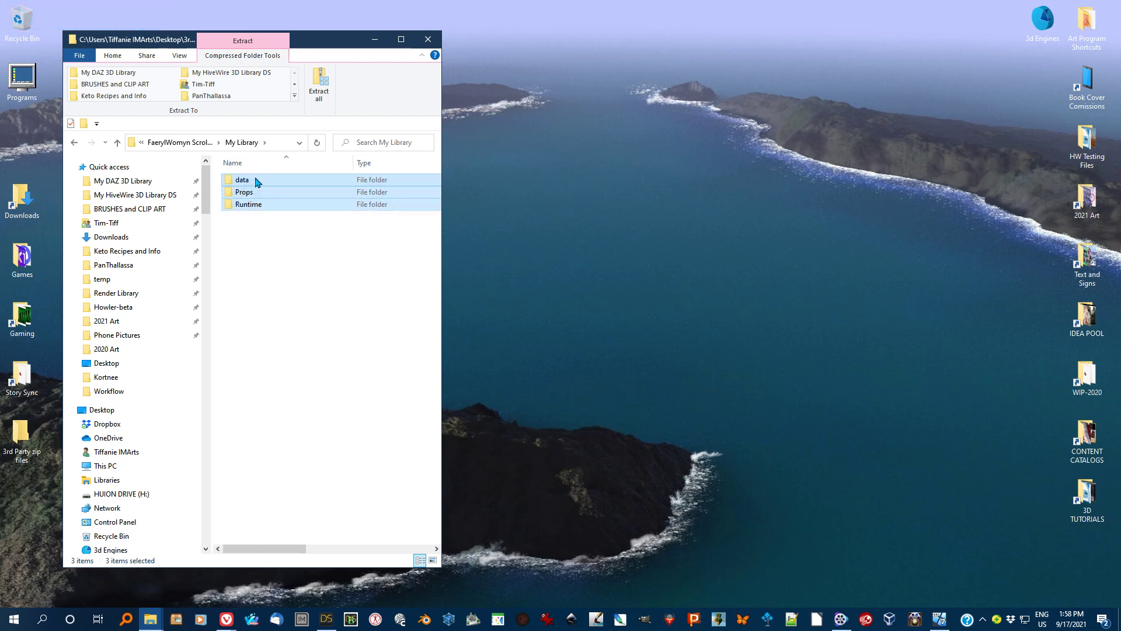
- Copy the folders to My DAZ 3D Library and merge data, ScrollThrone and Base
click(261, 181)
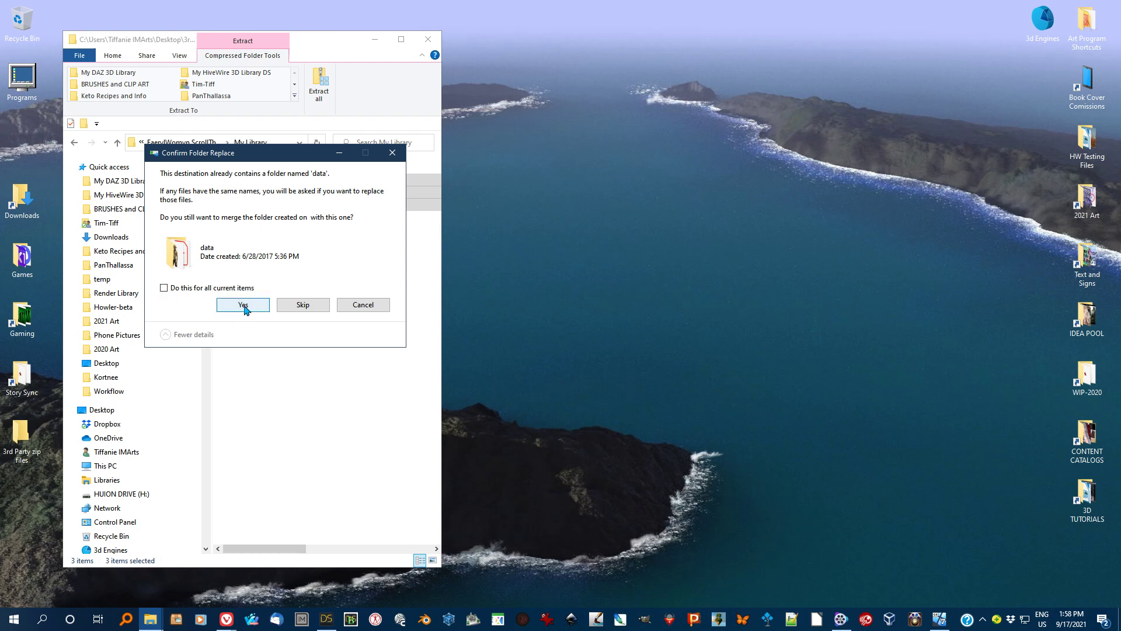
click(248, 308)
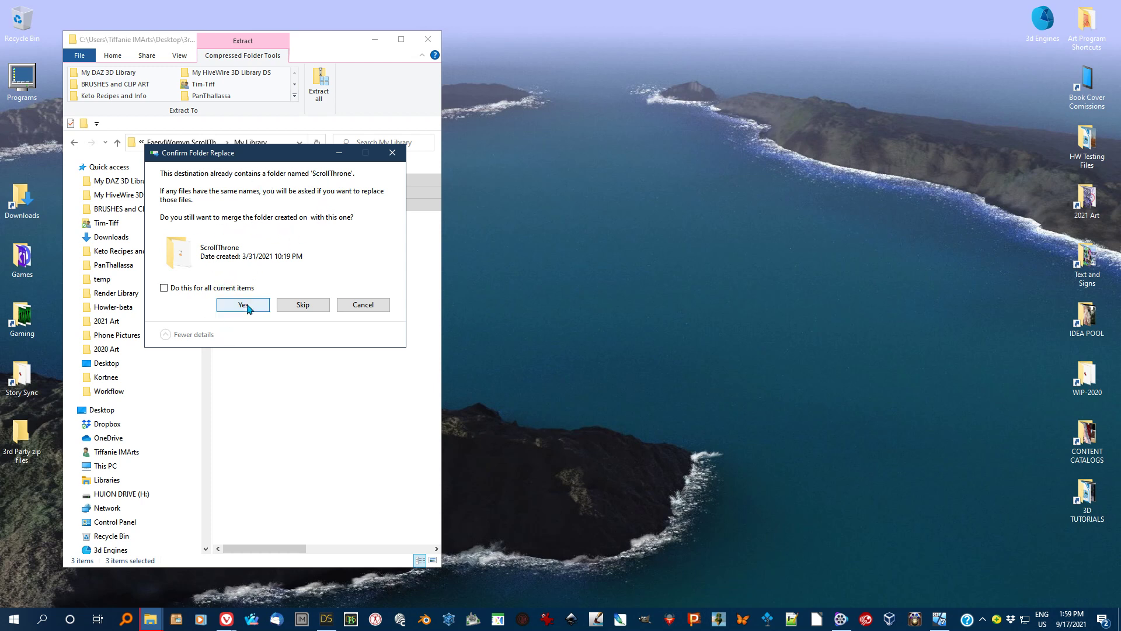
click(254, 307)
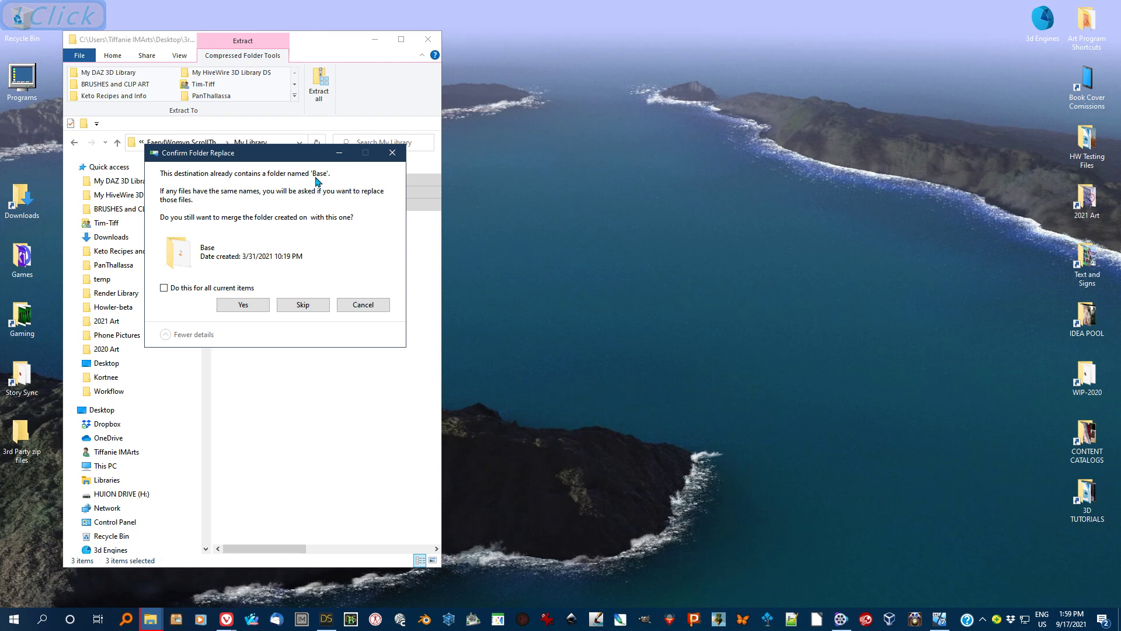
click(250, 304)
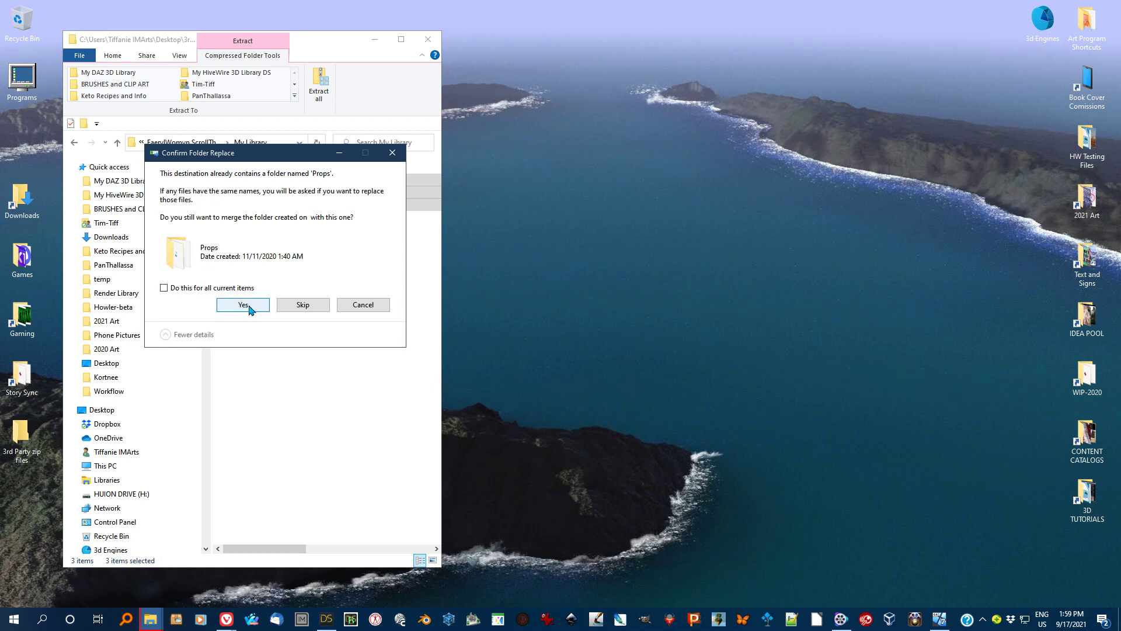
- Merge the Props, Scroll Throne and Materials folders as well
click(254, 309)
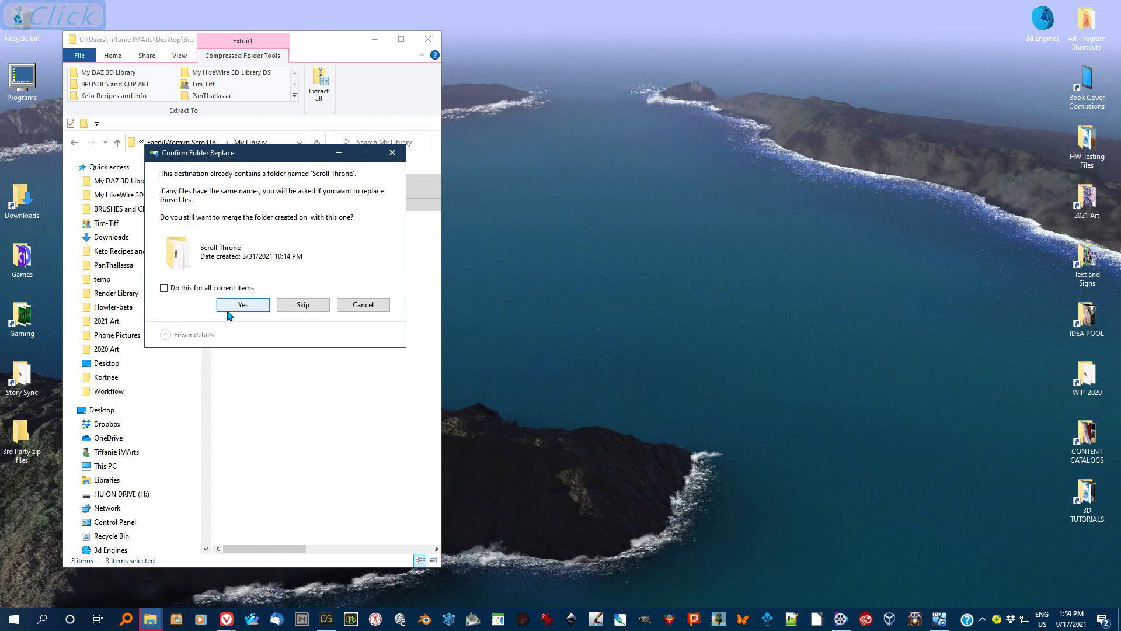
click(249, 306)
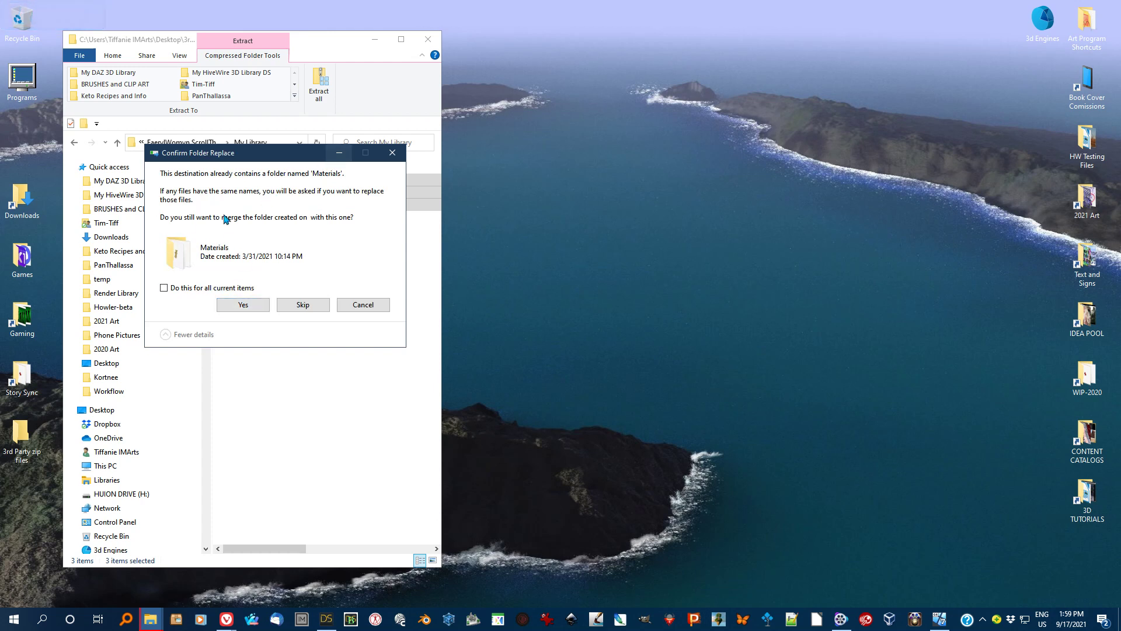
click(255, 310)
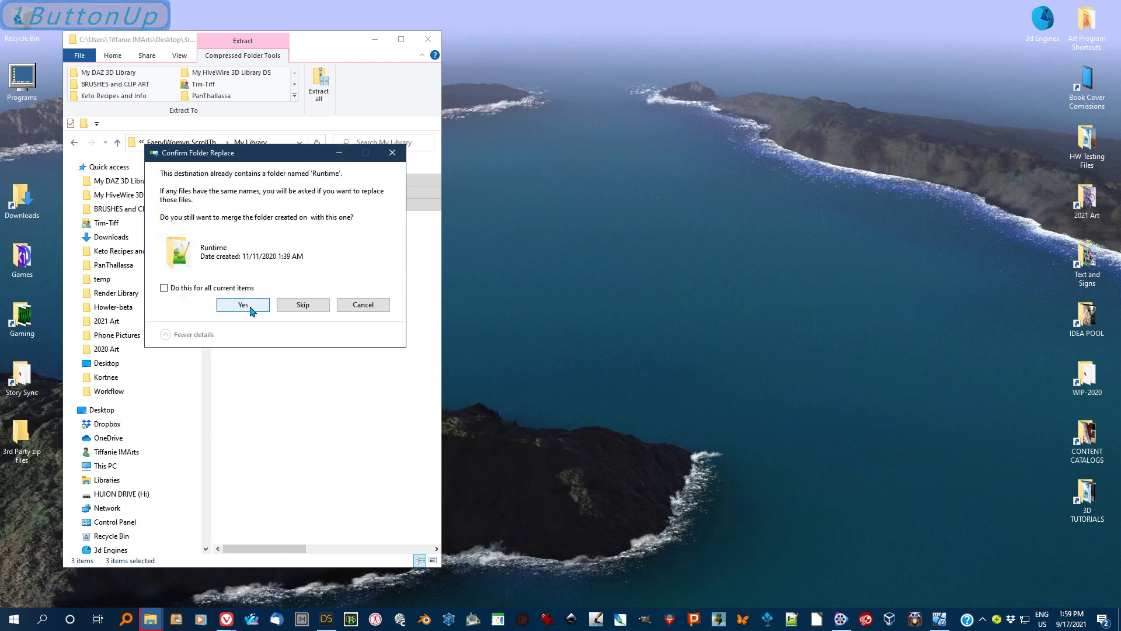